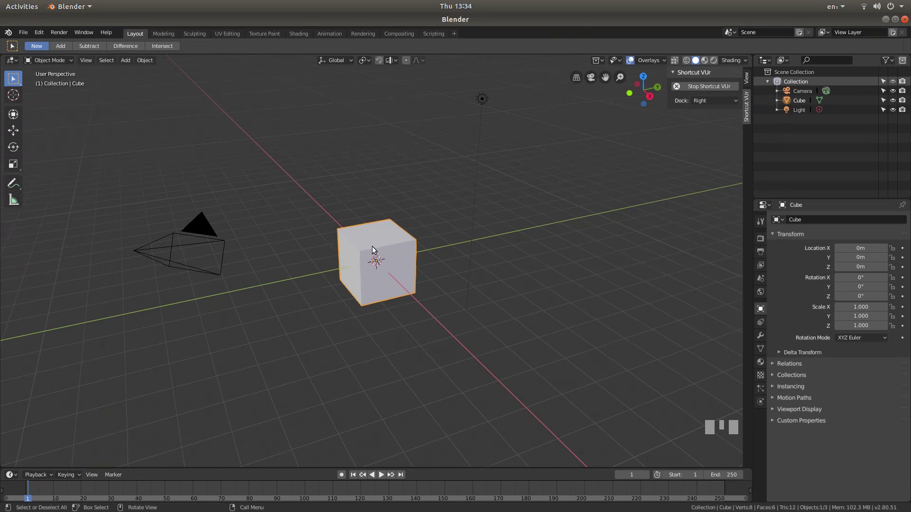
# Delete the default cube and add a mesh circle at the origin with its Add Circle settings shown
pyautogui.press('x')
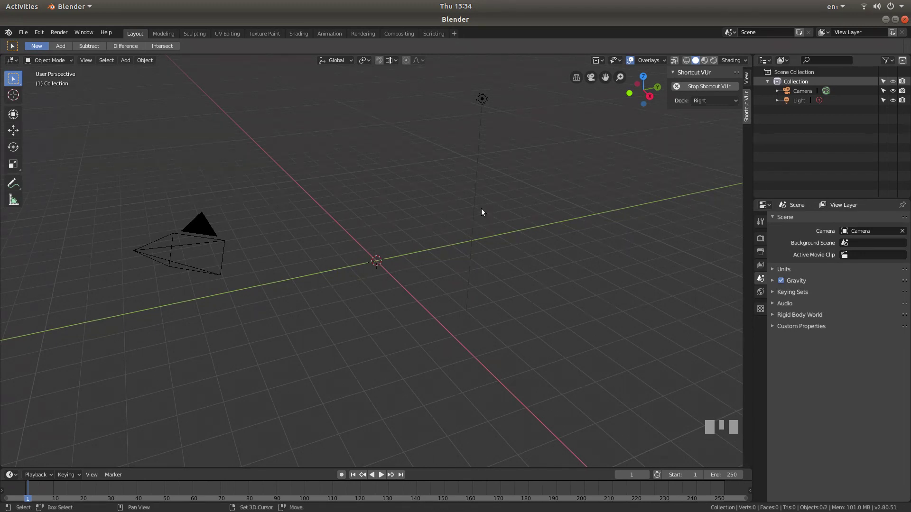
pyautogui.press('shift+a')
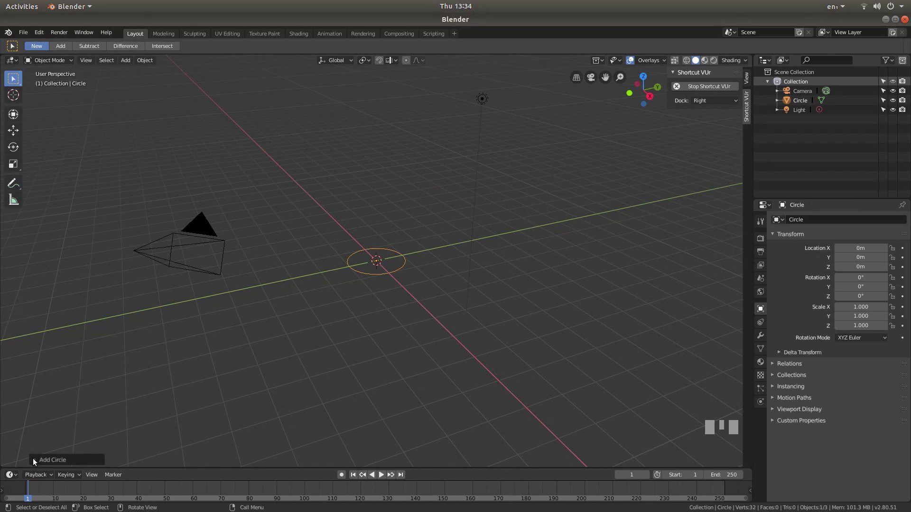
pyautogui.click(36, 461)
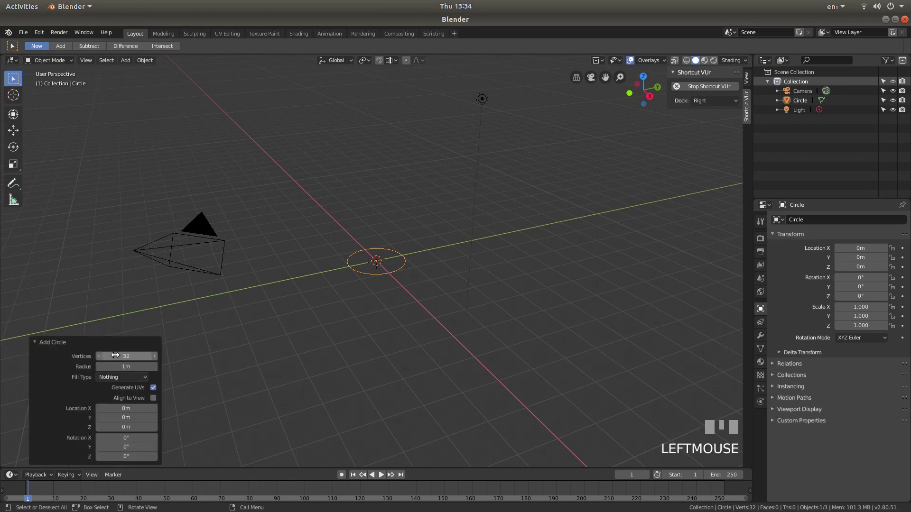
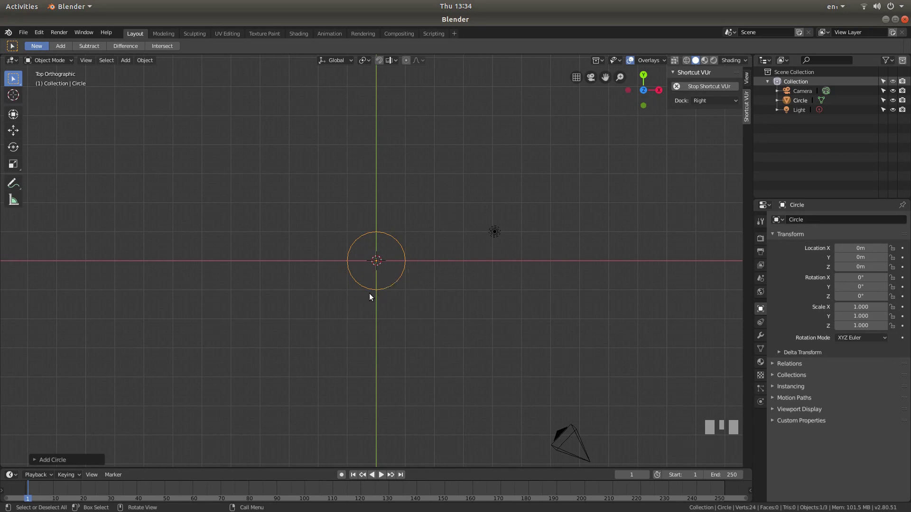
# Zoom in on the 24-vertex circle from the top view
pyautogui.scroll(3)
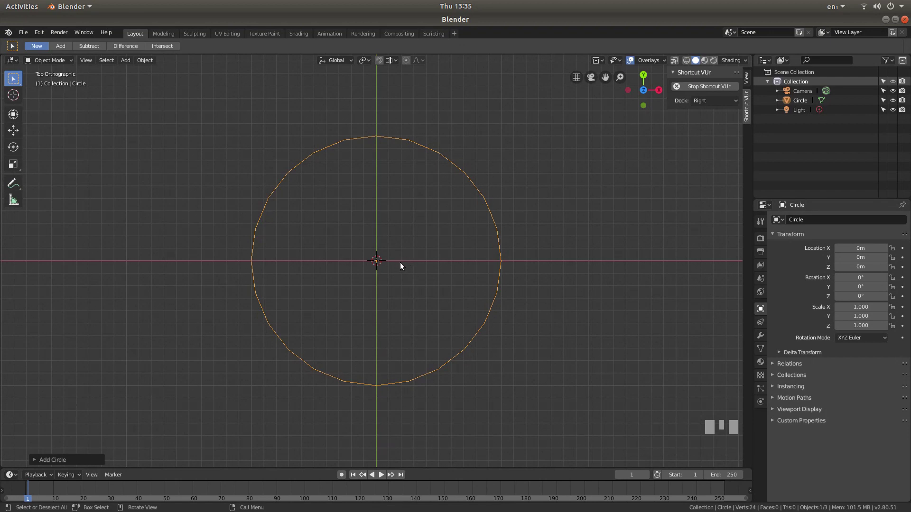
# Enter vertex editing and Shift-select alternating vertices around the circle, eleven so far
pyautogui.press('Tab')
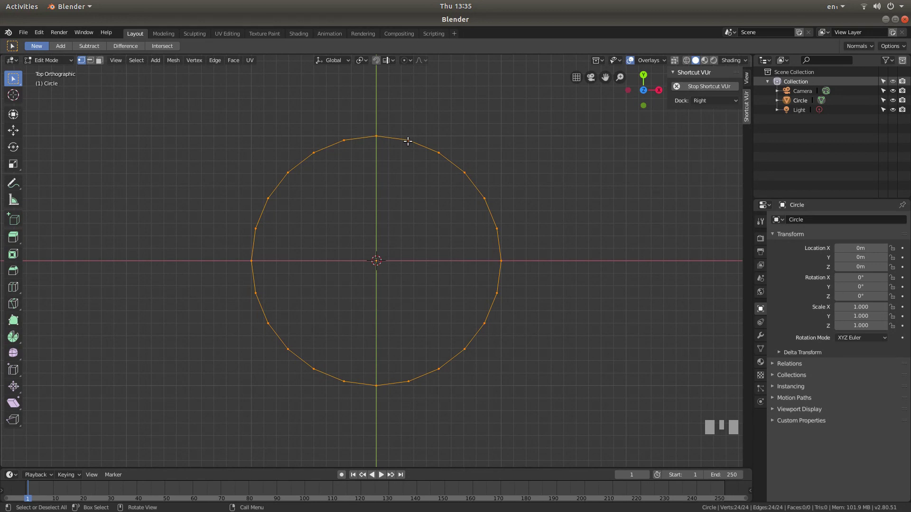
pyautogui.click(410, 140)
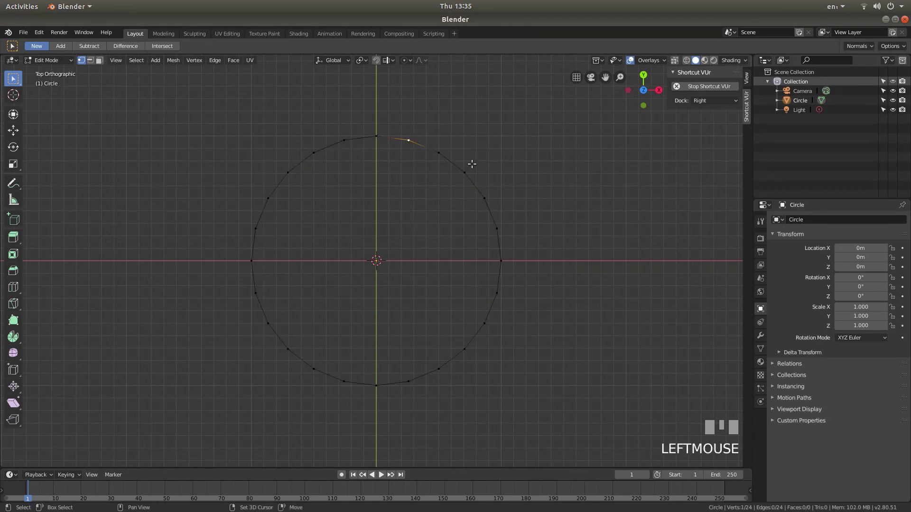
pyautogui.click(469, 172)
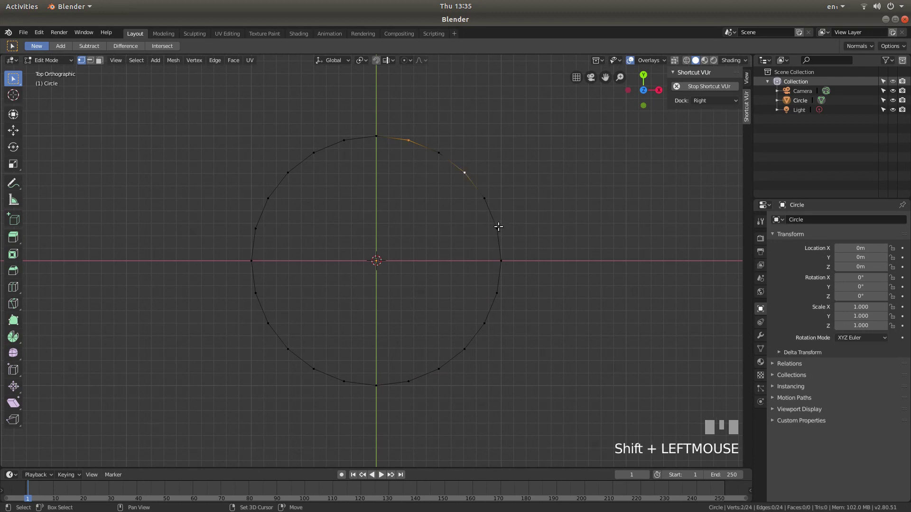
pyautogui.click(500, 225)
pyautogui.click(494, 291)
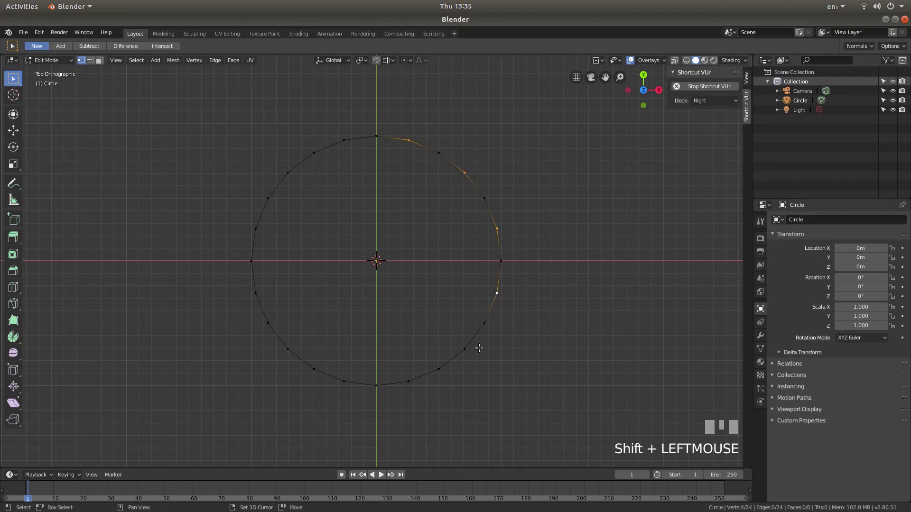
pyautogui.click(467, 350)
pyautogui.click(412, 387)
pyautogui.click(351, 384)
pyautogui.click(291, 348)
pyautogui.click(261, 292)
pyautogui.click(261, 232)
pyautogui.click(289, 171)
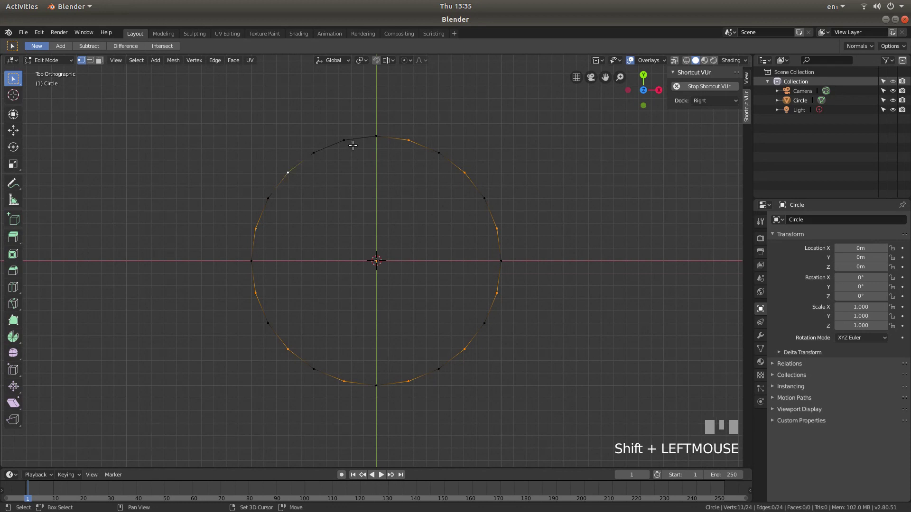
# Add the twelfth alternate vertex and scale the selection inward to about 0.9, forming a star outline
pyautogui.click(348, 141)
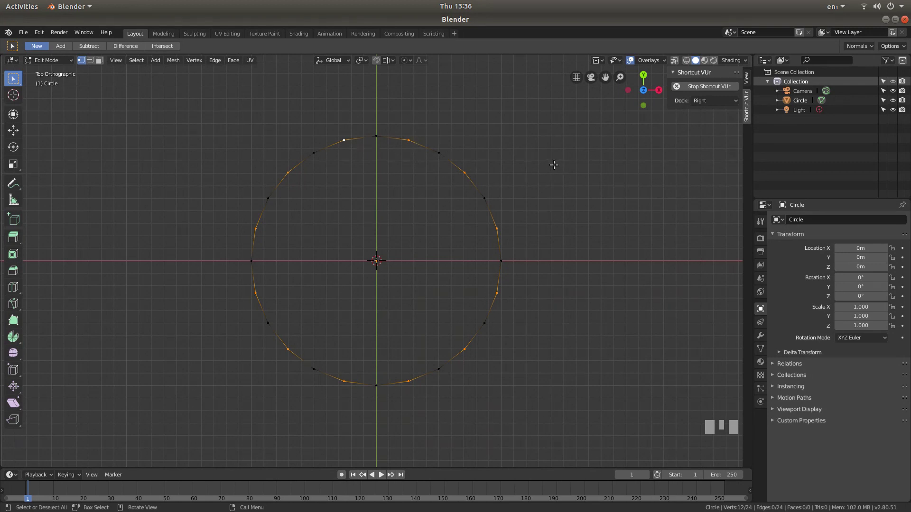
pyautogui.press('s')
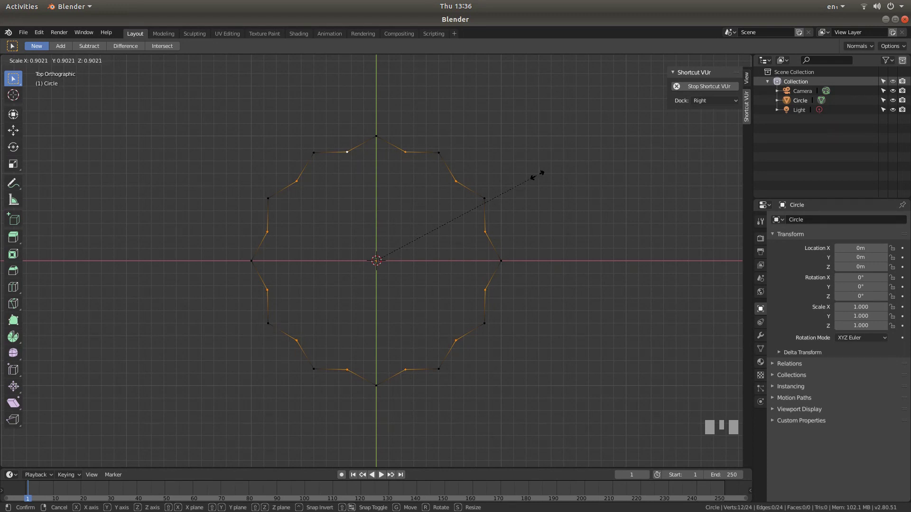
pyautogui.click(539, 174)
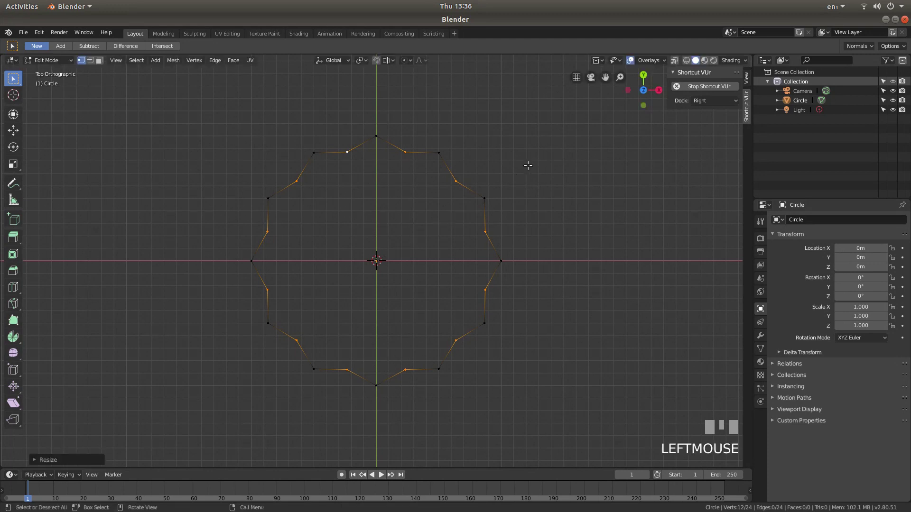
# Select all star vertices and extrude them into a band of 24 new faces
pyautogui.press('a')
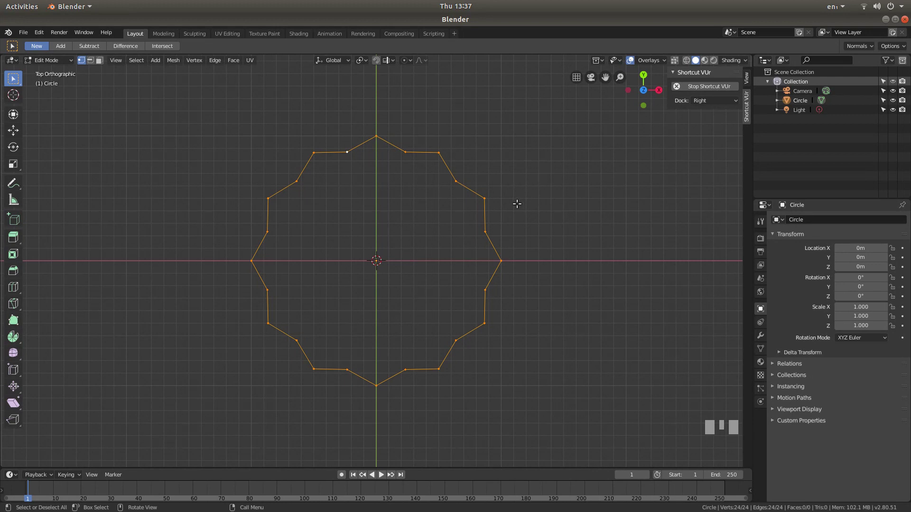
pyautogui.press('e')
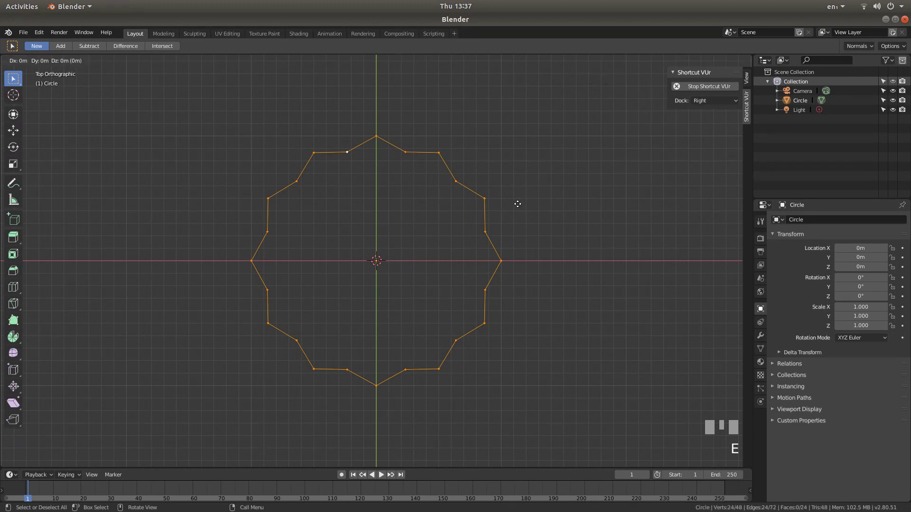
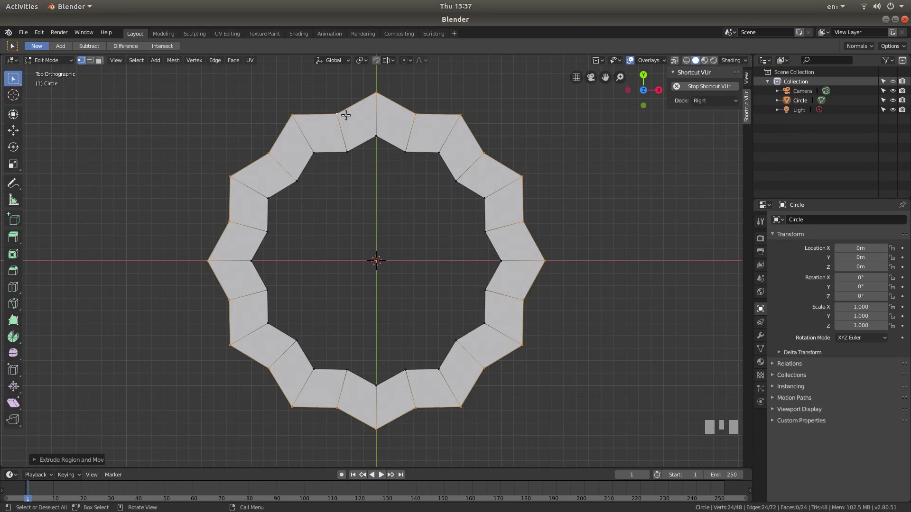
# Subdivide the star band's edges and adjust the cuts in the Subdivide panel
pyautogui.moveTo(348, 120); pyautogui.dragTo(38, 461)
pyautogui.click(38, 461)
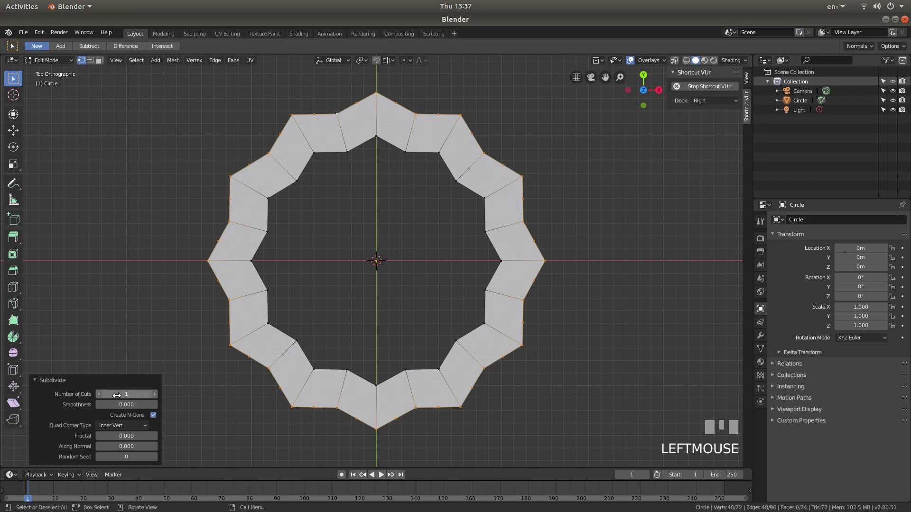
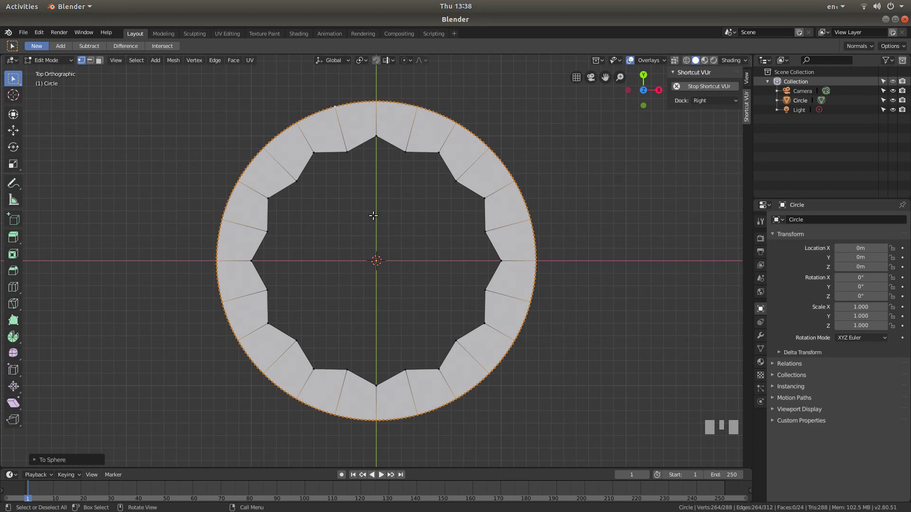
# Select the inner star edge loop from two vertices and fill the hole with one face
pyautogui.press('alt+a')
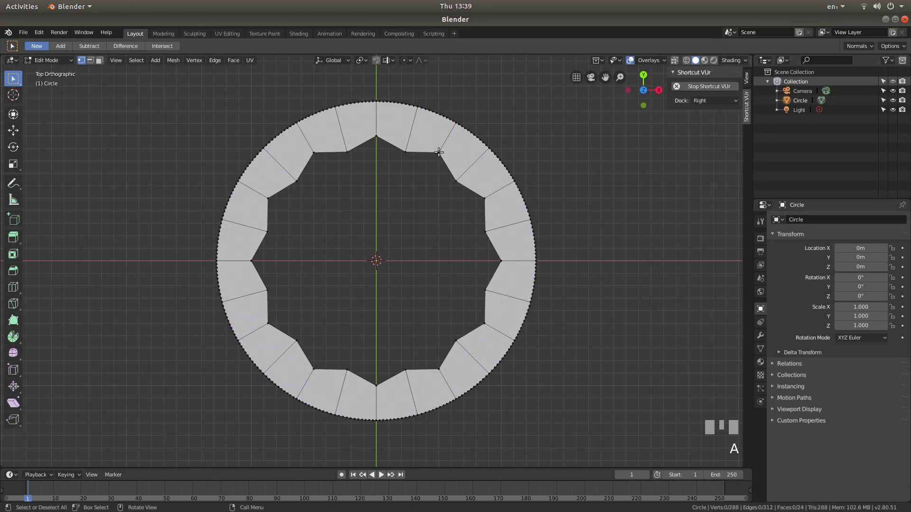
pyautogui.click(439, 149)
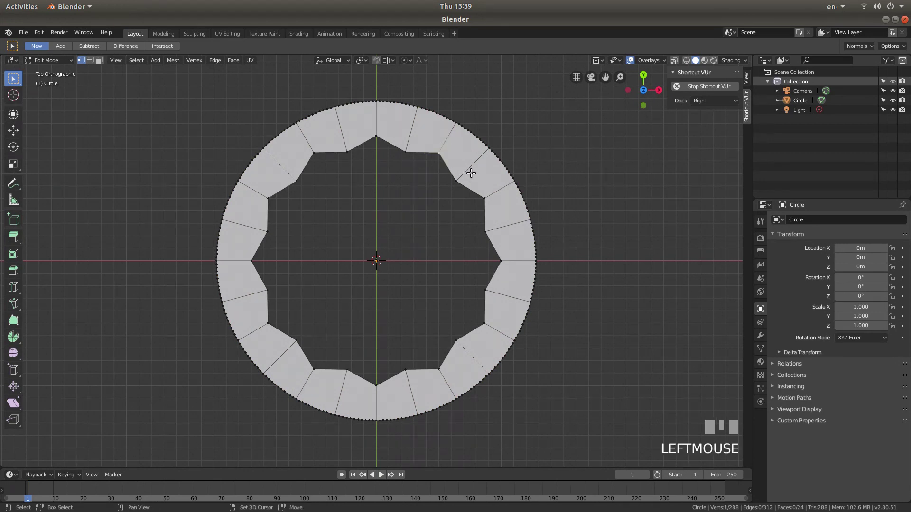
pyautogui.click(457, 181)
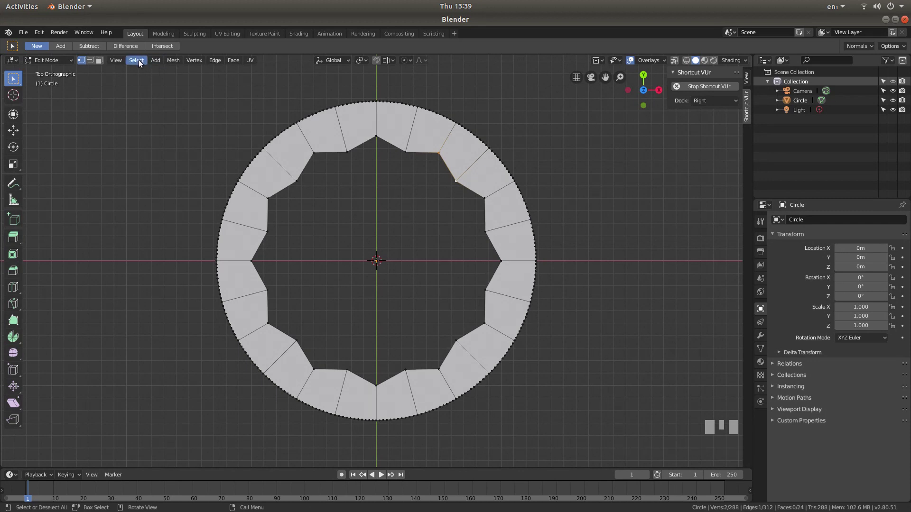
pyautogui.moveTo(140, 64); pyautogui.dragTo(267, 195)
pyautogui.press('f')
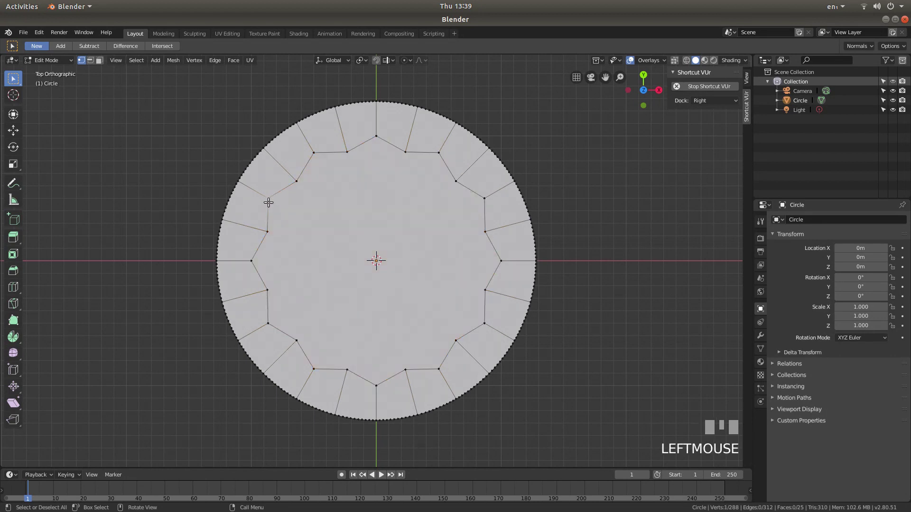
# Deselect, activate the Knife tool and start a cut at an inner star vertex
pyautogui.click(283, 195)
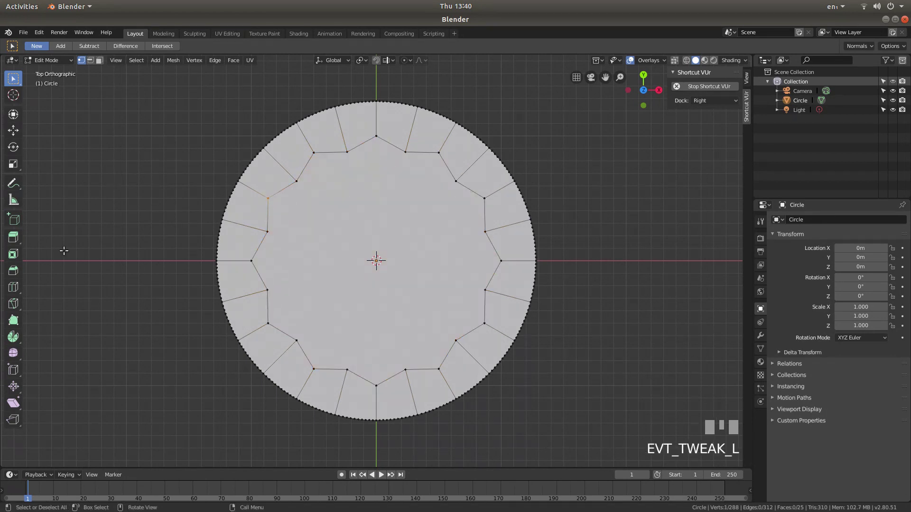
pyautogui.click(20, 303)
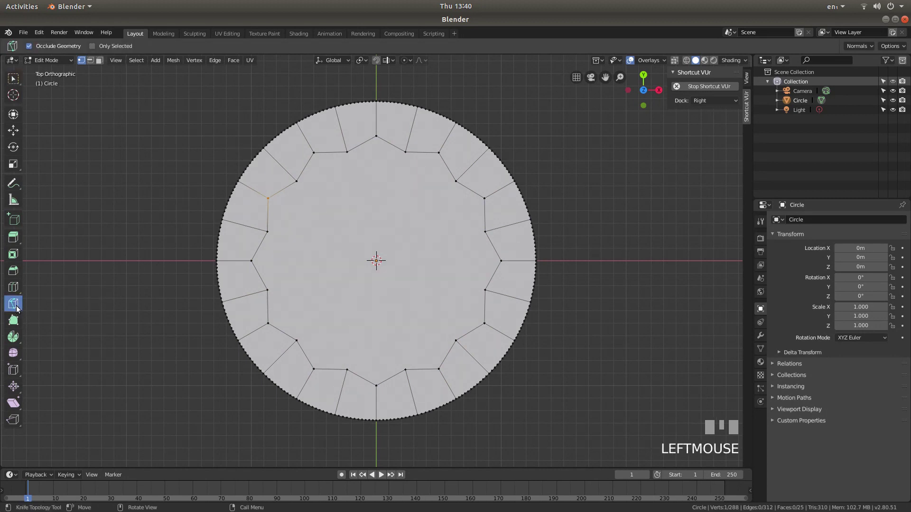
pyautogui.click(19, 307)
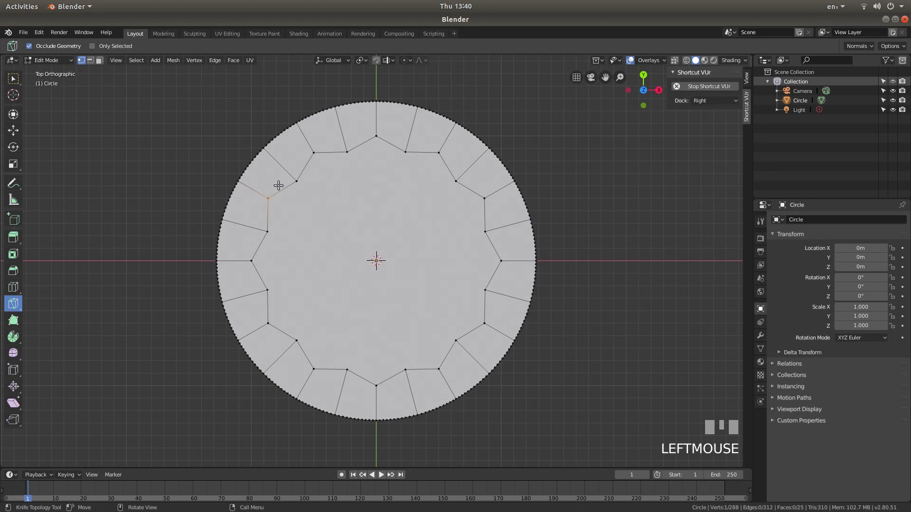
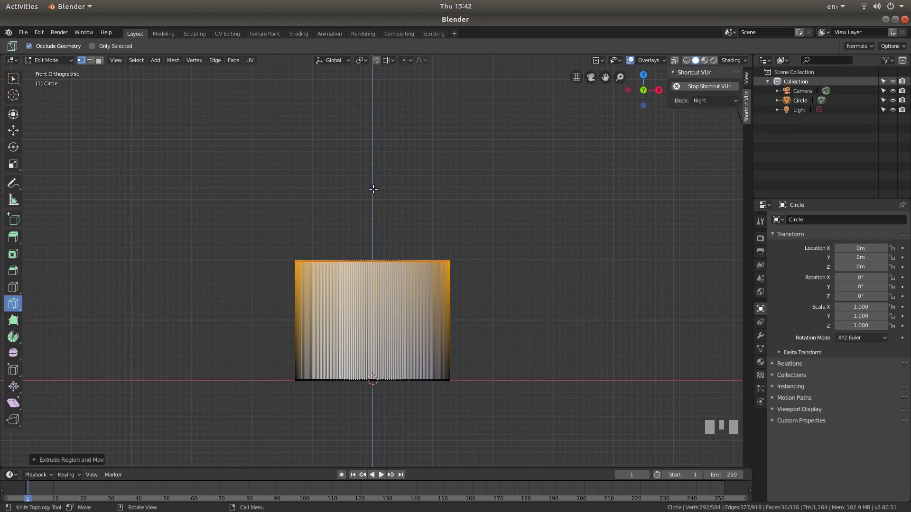
# Extrude the cylinder's top faces upward about 0.5 m
pyautogui.press('e')
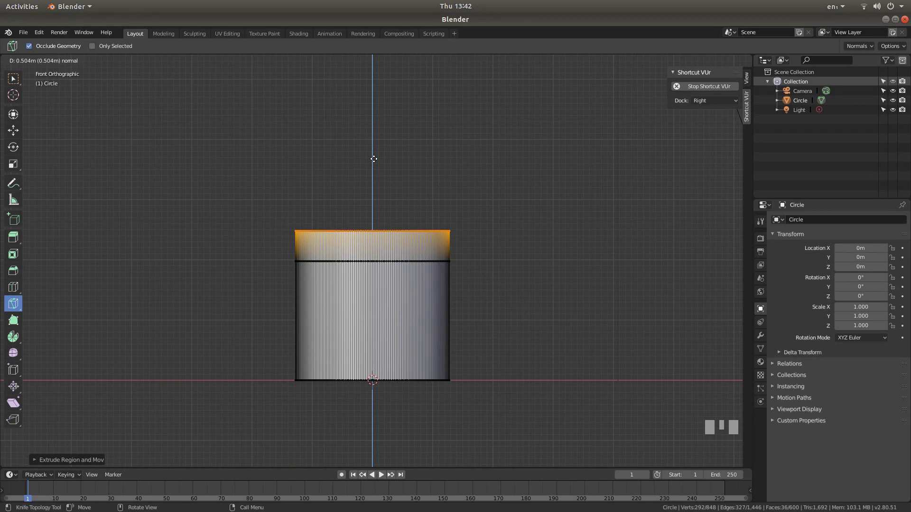
# Confirm the extrusion and scale the new top band inward to about 0.59 for a tapered shoulder
pyautogui.click(375, 157)
pyautogui.press('s')
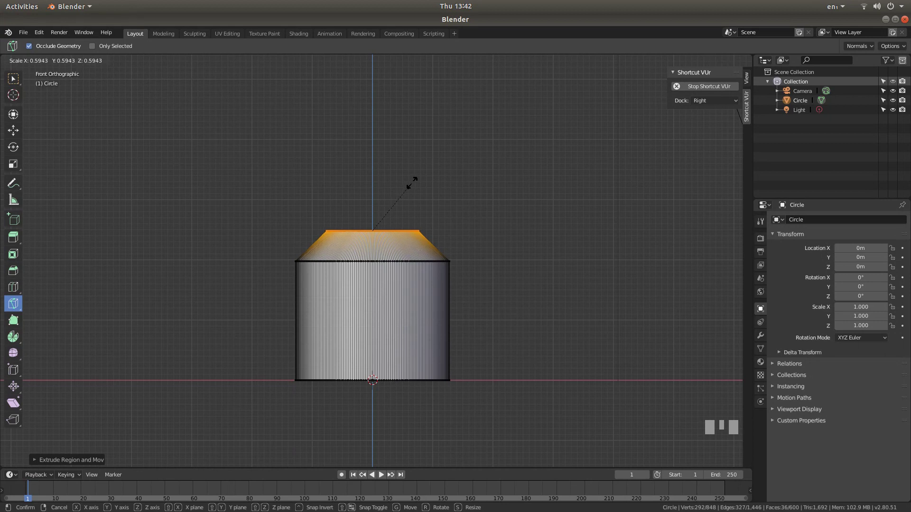
pyautogui.click(414, 181)
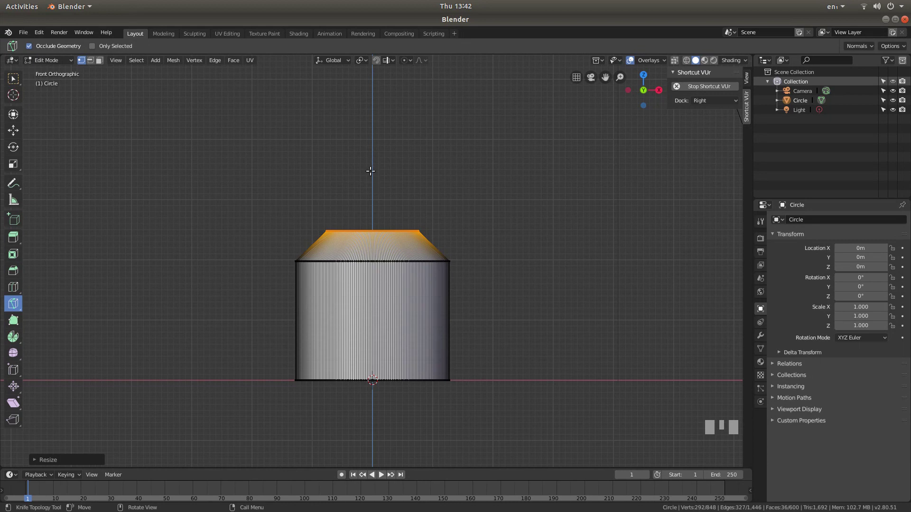
# Extrude the top face straight up about 1.5 m to form the narrow neck
pyautogui.press('e')
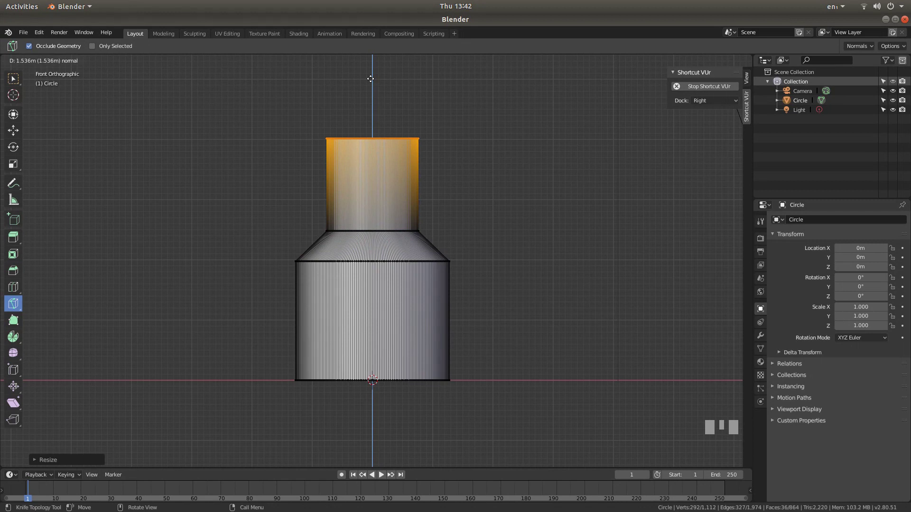
pyautogui.click(372, 78)
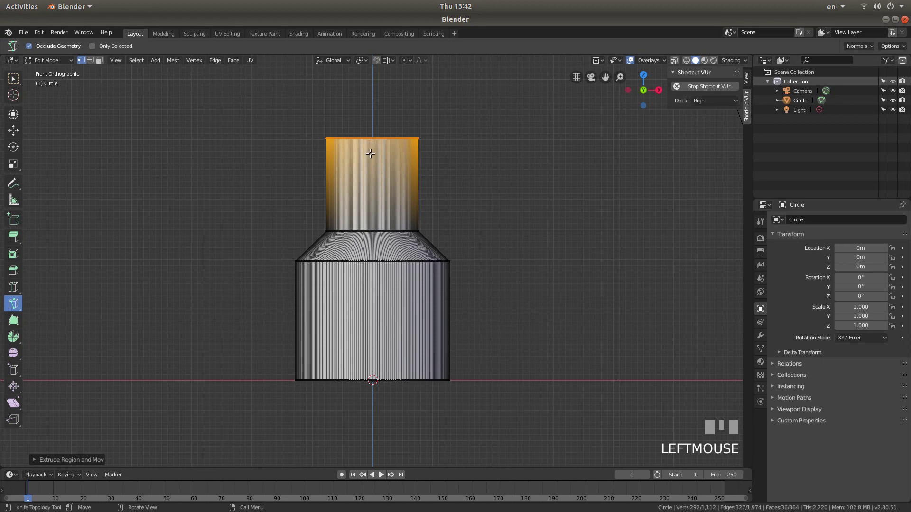
# From top view in Face mode, circle-select the twelve star faces at the neck's centre
pyautogui.press('KP_7')
pyautogui.scroll(3)
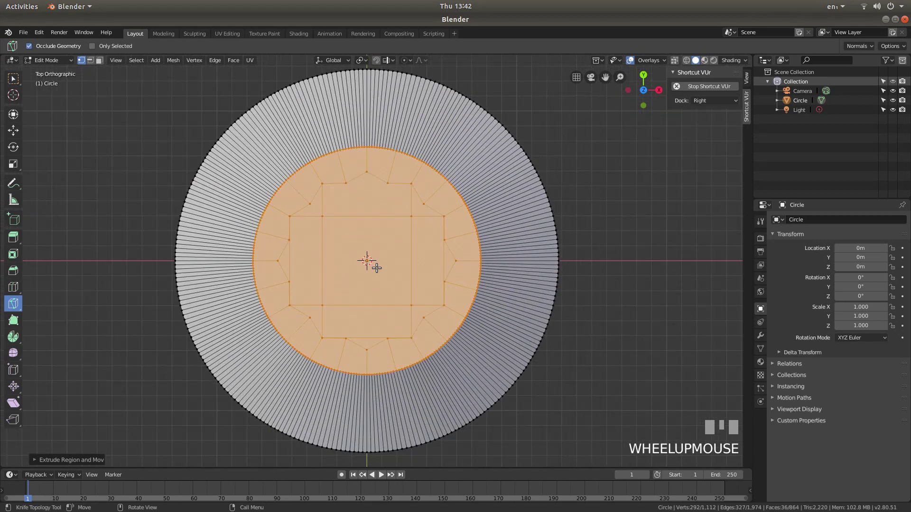
pyautogui.scroll(-3)
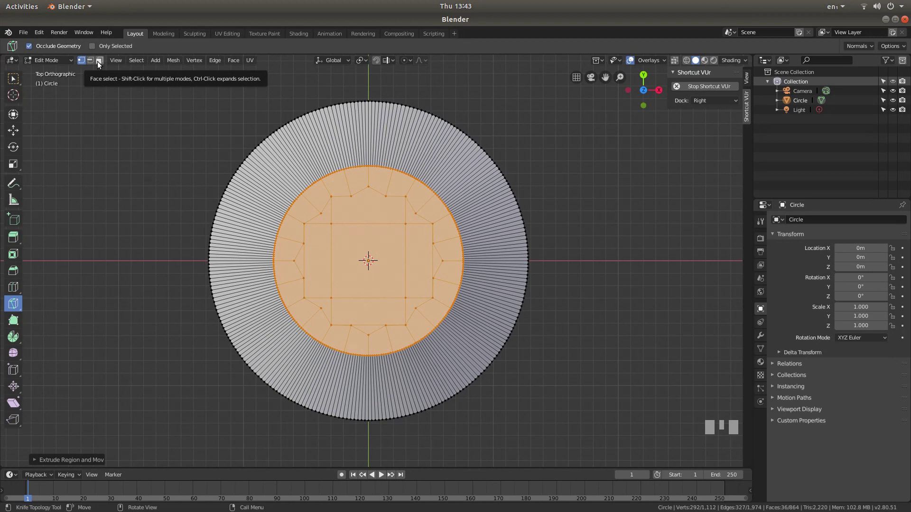
pyautogui.click(101, 64)
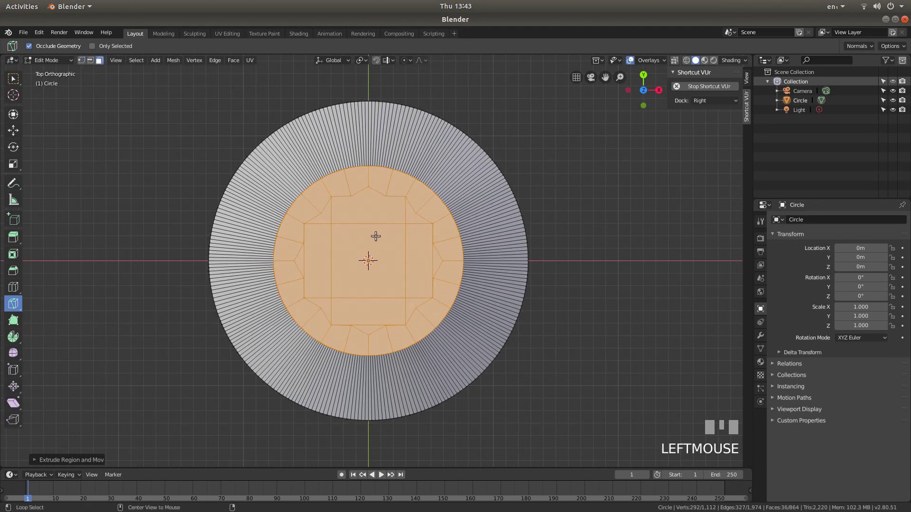
pyautogui.press('alt+a')
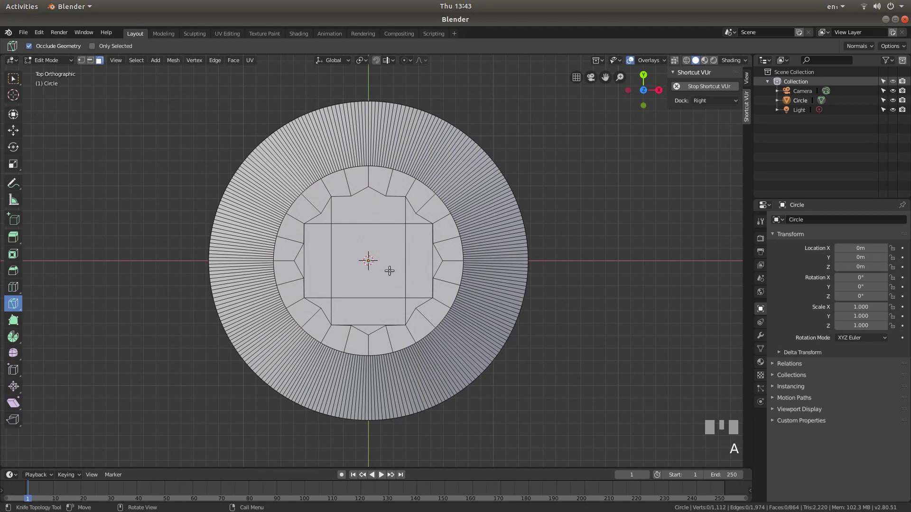
pyautogui.press('c')
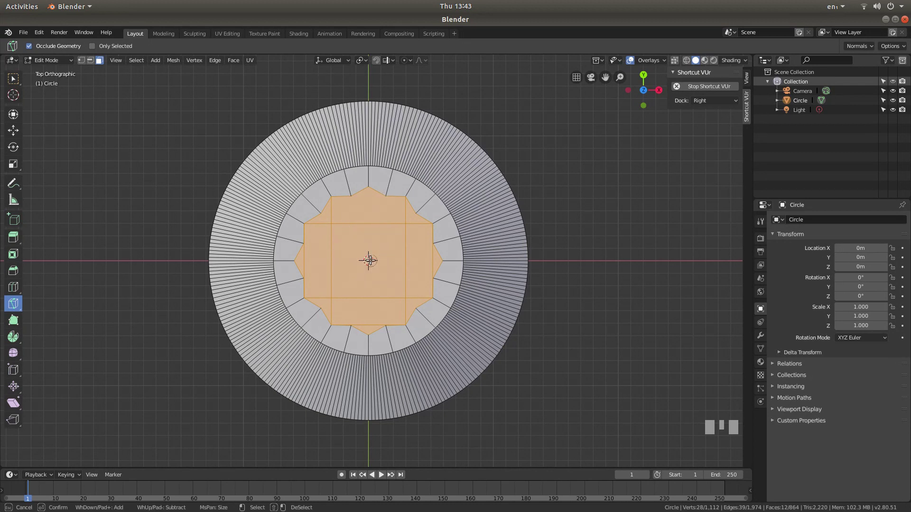
pyautogui.rightClick(357, 238)
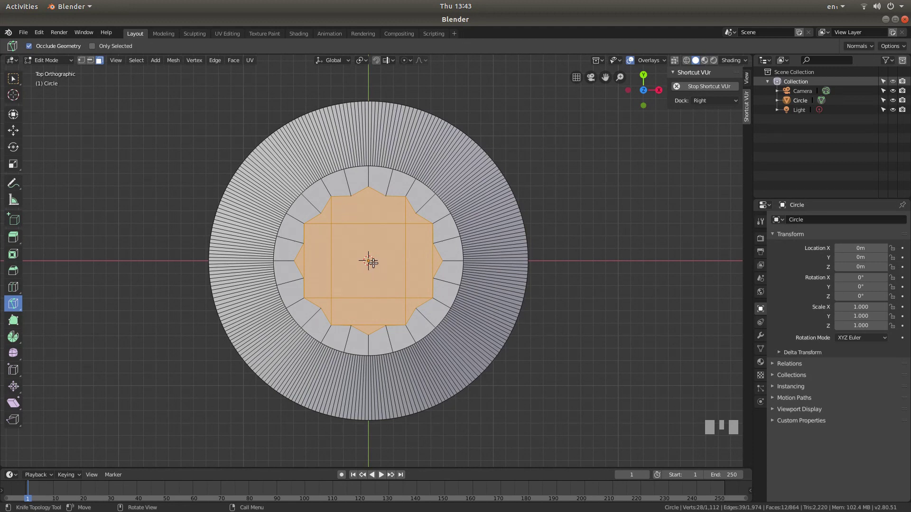
# In X-ray front view, extrude the star faces down into the neck to sink the socket hole
pyautogui.press('KP_1')
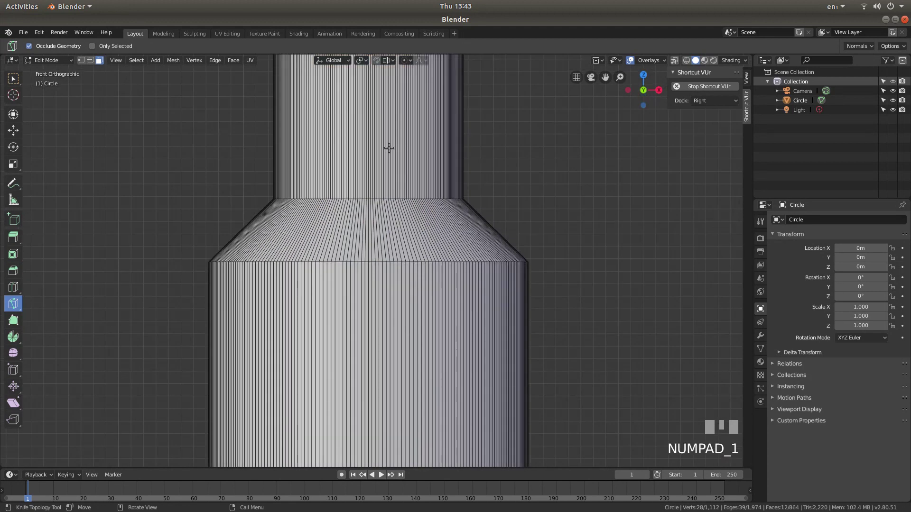
pyautogui.scroll(-3)
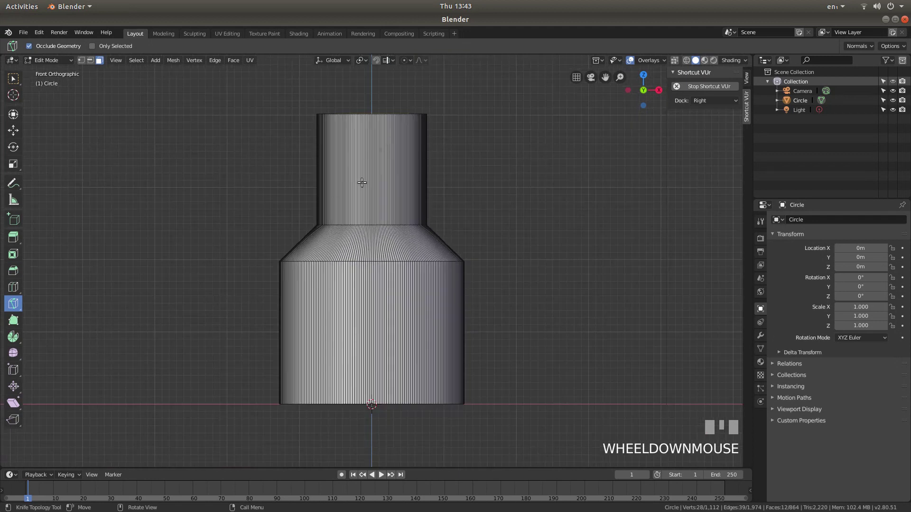
pyautogui.press('z')
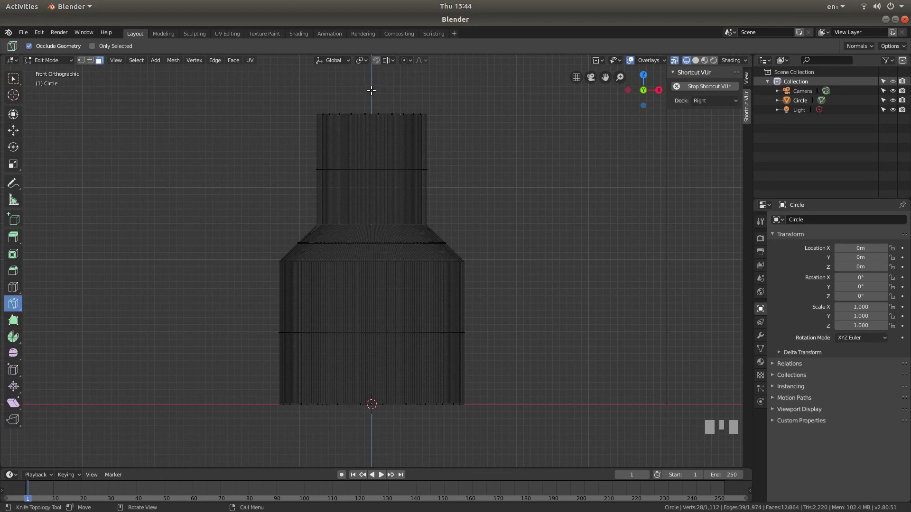
pyautogui.press('e')
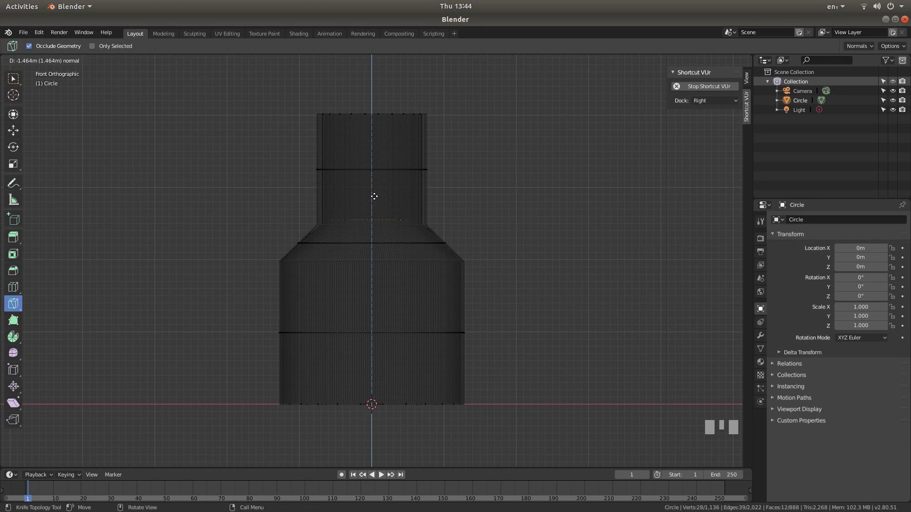
pyautogui.click(376, 195)
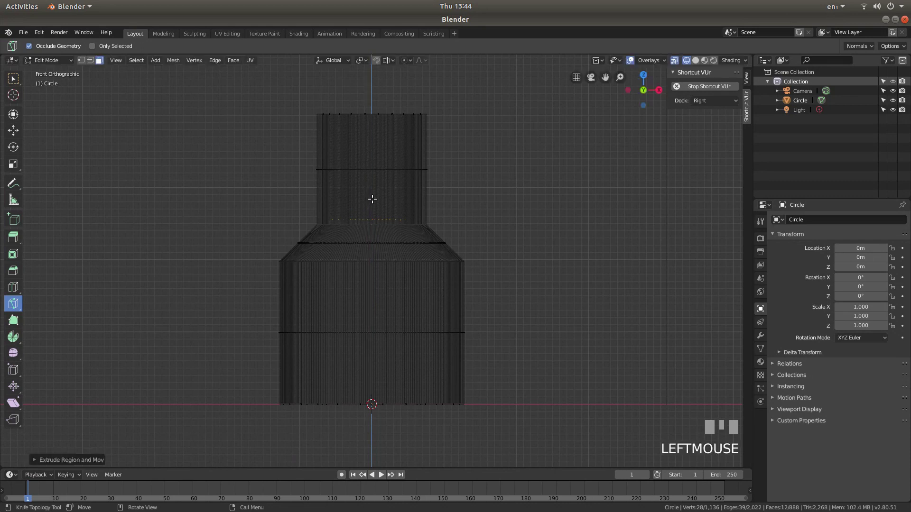
pyautogui.press('z')
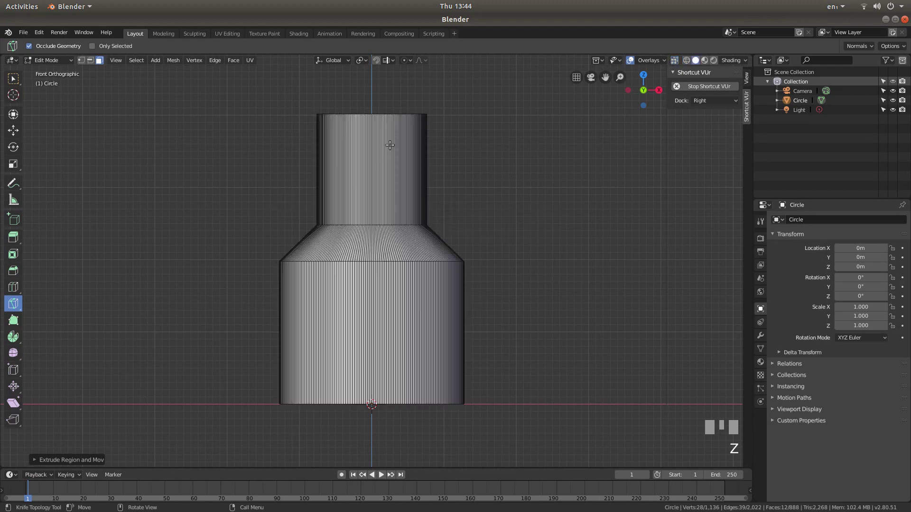
pyautogui.moveTo(392, 144); pyautogui.dragTo(409, 197)
# From underneath, box-select only the single square face at the base's centre
pyautogui.press('ctrl+KP_7')
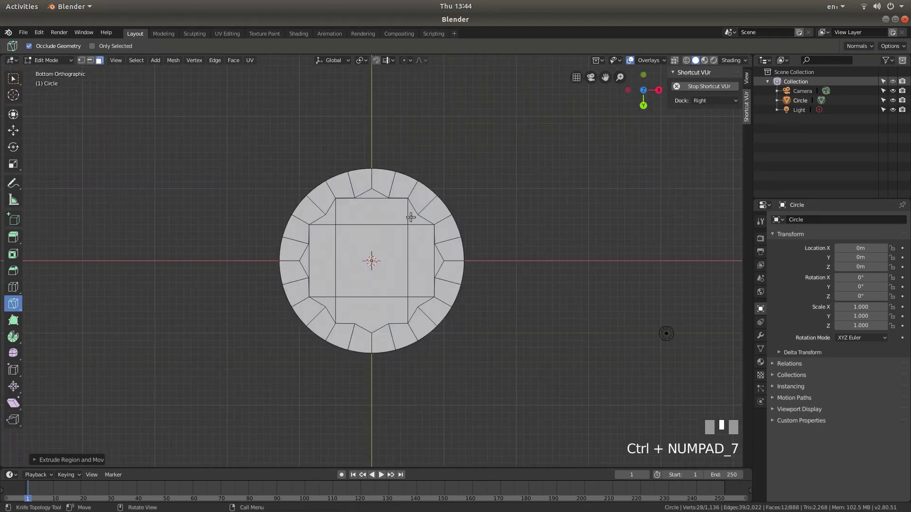
pyautogui.moveTo(428, 196); pyautogui.dragTo(327, 292)
pyautogui.press('alt+a')
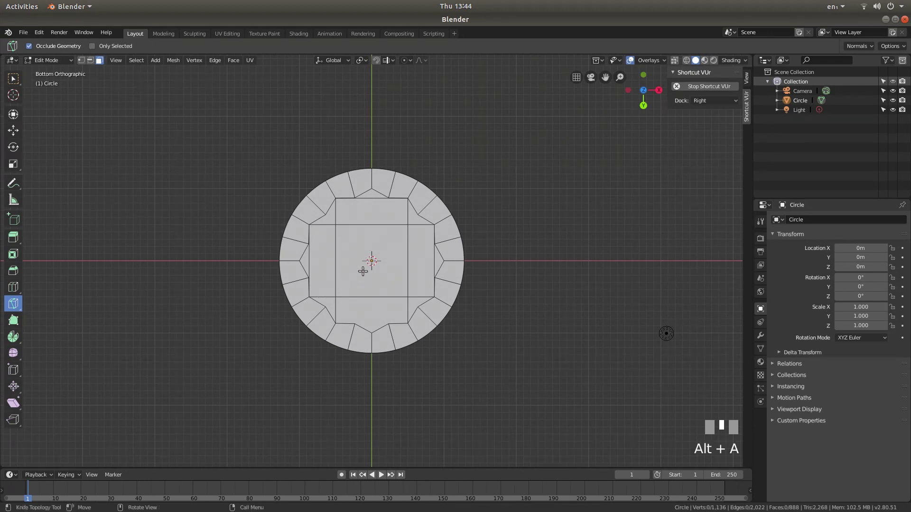
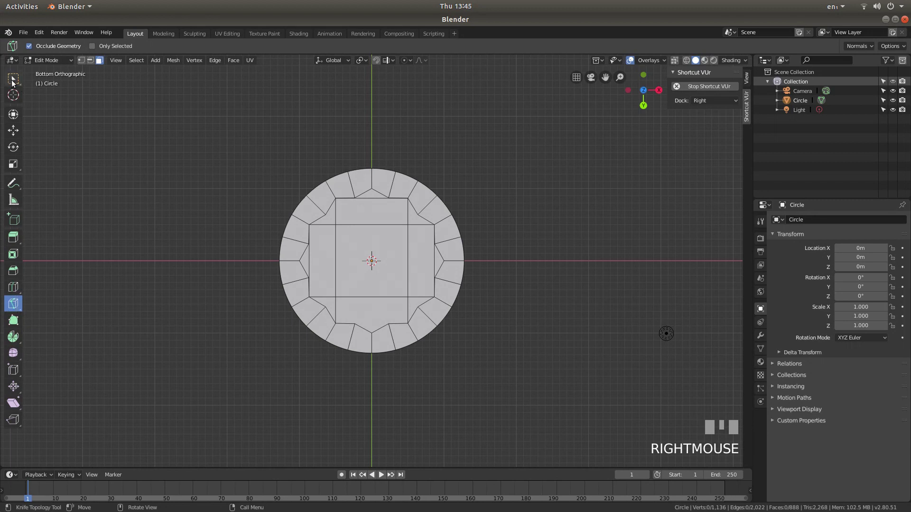
pyautogui.click(17, 81)
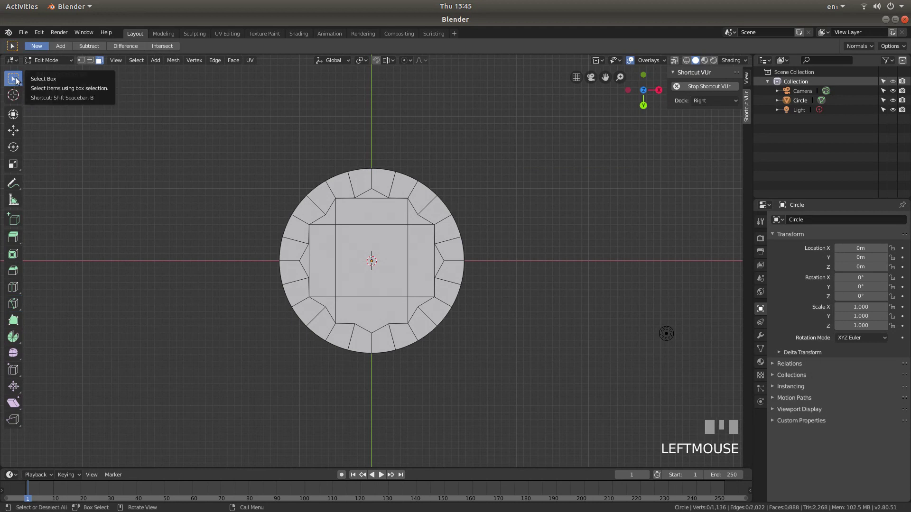
pyautogui.click(372, 259)
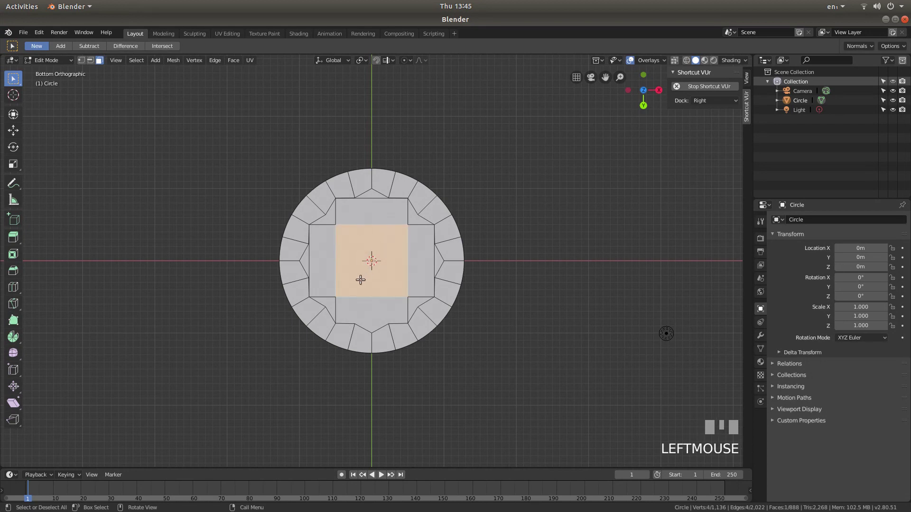
pyautogui.press('KP_7')
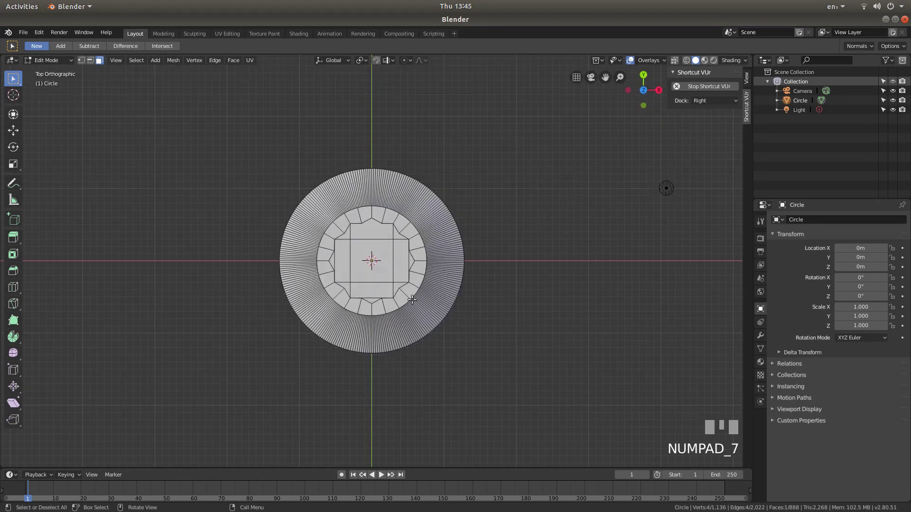
# In X-ray front view, extrude the bottom square face inward as a recess into the base
pyautogui.press('KP_1')
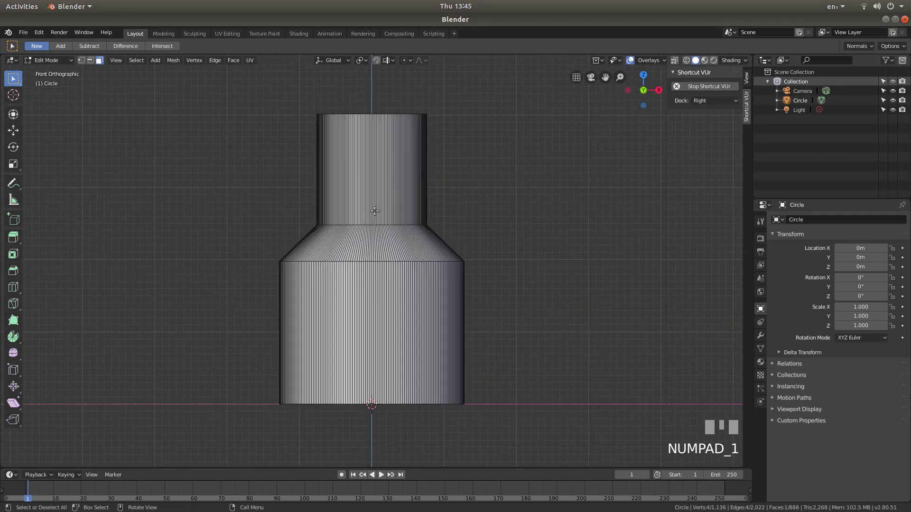
pyautogui.press('z')
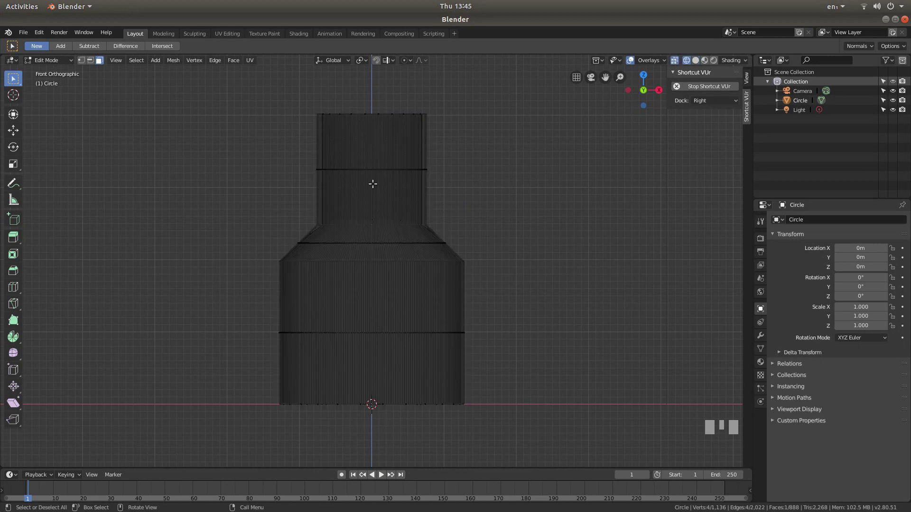
pyautogui.press('e')
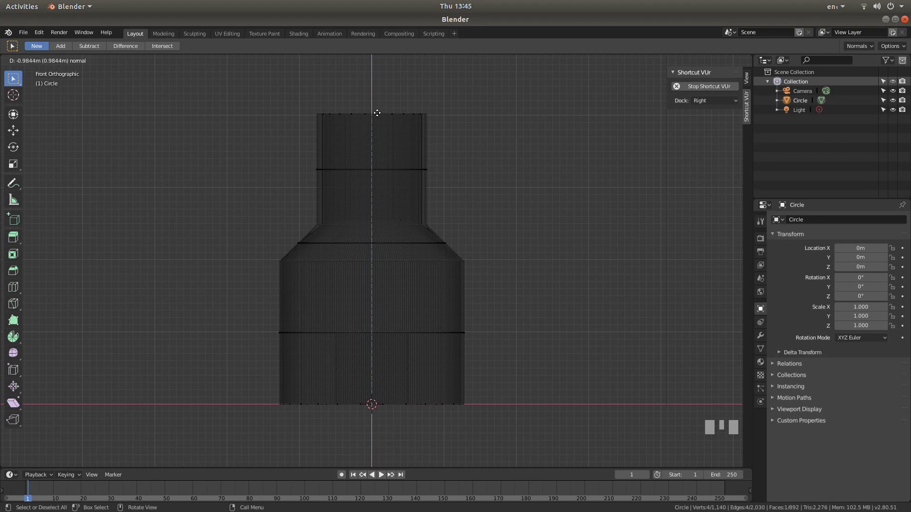
pyautogui.click(379, 111)
pyautogui.press('z')
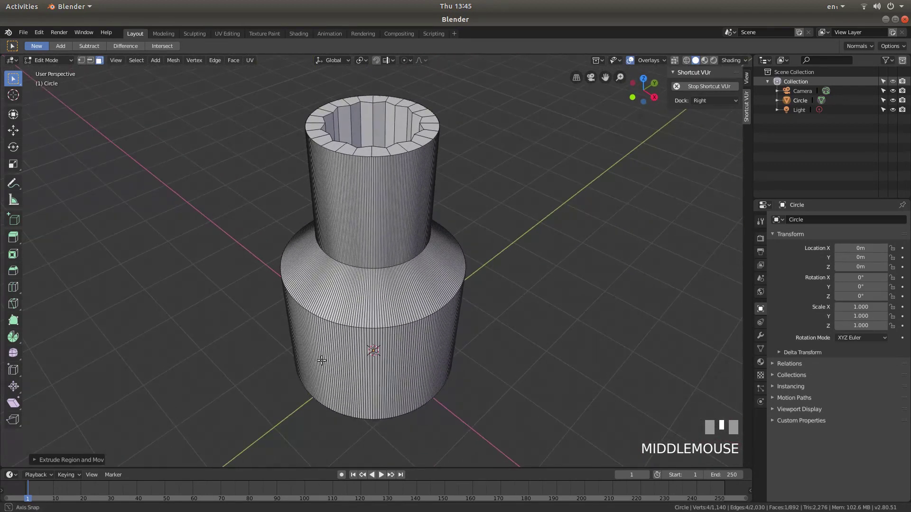
pyautogui.scroll(-3)
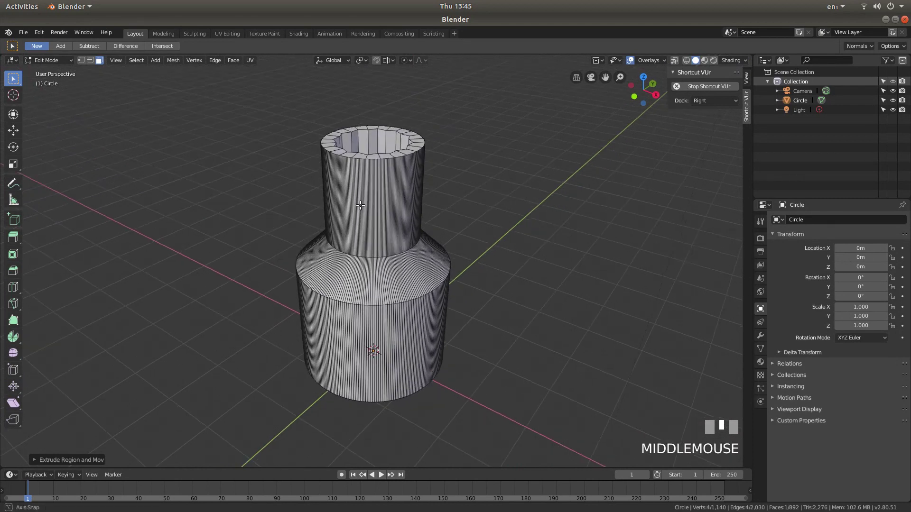